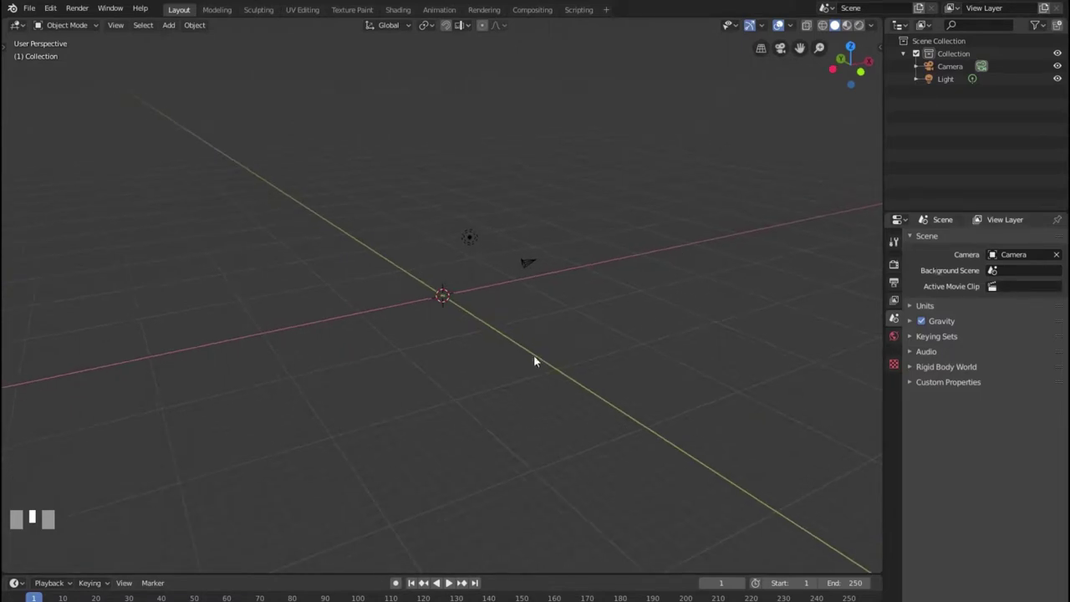
# - Orbit and zoom around the empty scene to frame the origin
pyautogui.middleClick(429, 346)
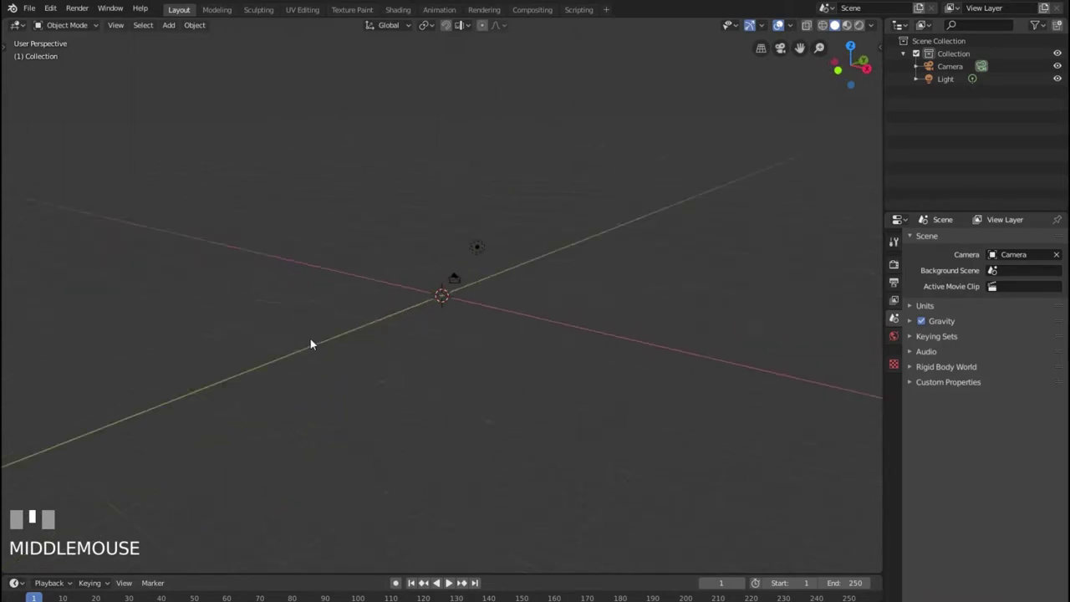
pyautogui.scroll(3)
pyautogui.scroll(-3)
pyautogui.moveTo(451, 313); pyautogui.dragTo(176, 23)
pyautogui.scroll(3)
pyautogui.scroll(-3)
pyautogui.scroll(-3)
pyautogui.scroll(-3)
# - Keep orbiting and zooming the viewport to settle on a working view of the scene centre
pyautogui.moveTo(176, 23); pyautogui.dragTo(502, 383)
pyautogui.moveTo(502, 384); pyautogui.dragTo(98, 25)
pyautogui.scroll(3)
pyautogui.scroll(3)
pyautogui.moveTo(98, 25); pyautogui.dragTo(351, 235)
pyautogui.moveTo(351, 235); pyautogui.dragTo(234, 6)
pyautogui.scroll(-3)
# - Toggle the cube into Edit Mode and switch to the Modeling workspace
pyautogui.press('Tab')
pyautogui.click(234, 7)
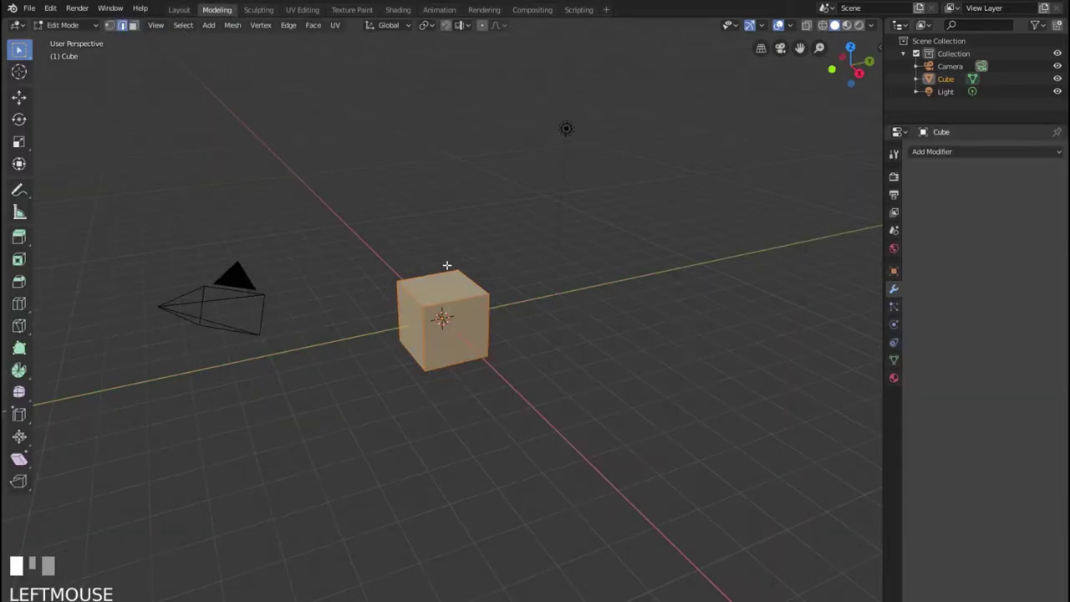
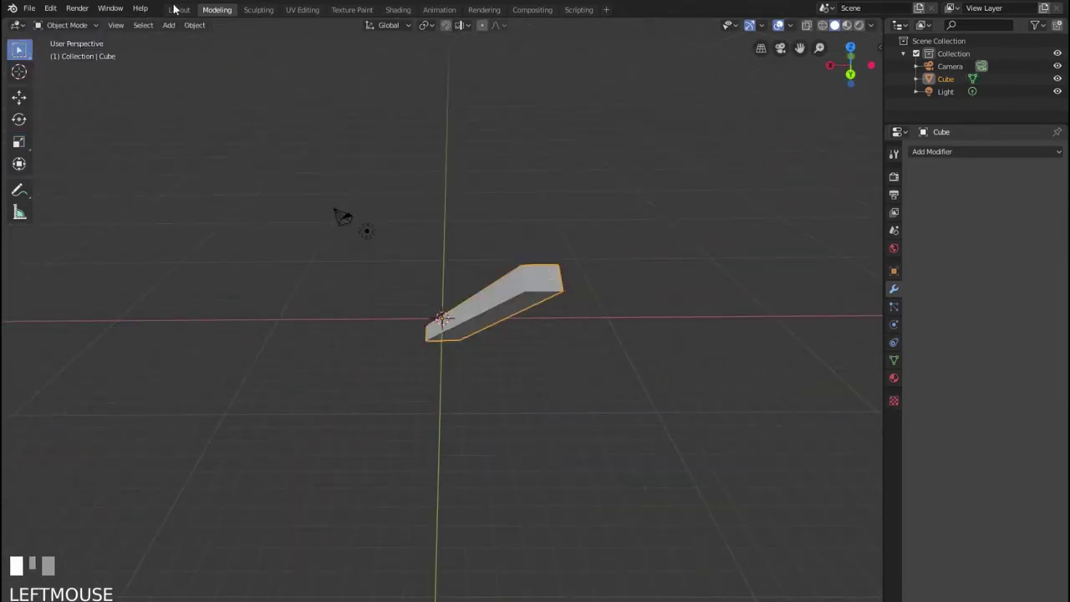
# - Undo the scaling to restore the cube, orbit the view, and bring up the interaction-mode choices
pyautogui.moveTo(586, 306); pyautogui.dragTo(107, 72)
pyautogui.scroll(-3)
pyautogui.press('ctrl+z')
pyautogui.scroll(3)
pyautogui.scroll(-3)
pyautogui.scroll(-3)
pyautogui.scroll(3)
pyautogui.scroll(-3)
pyautogui.moveTo(107, 73); pyautogui.dragTo(502, 327)
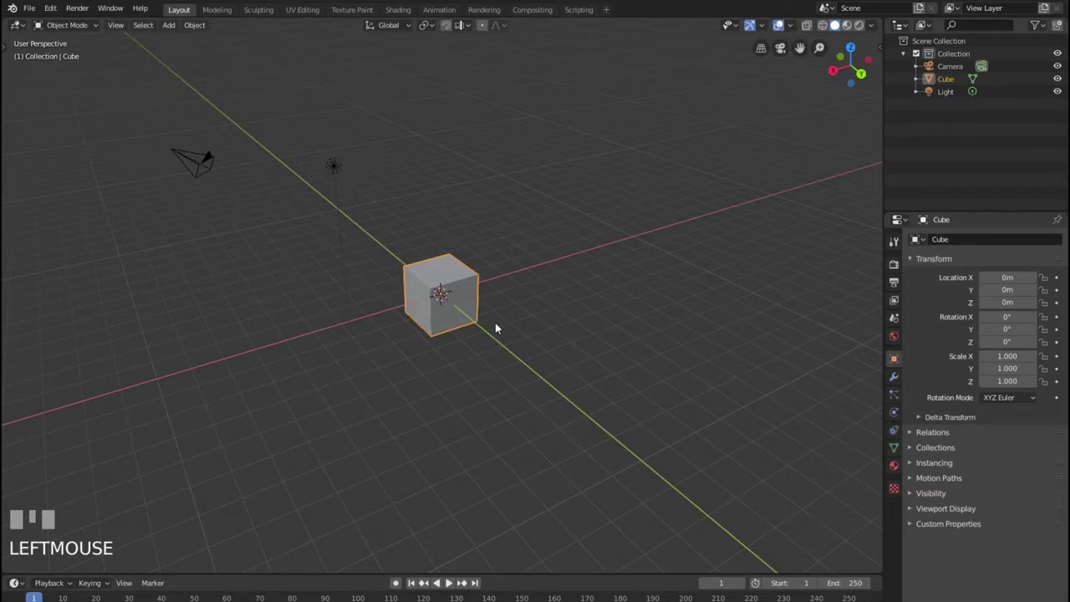
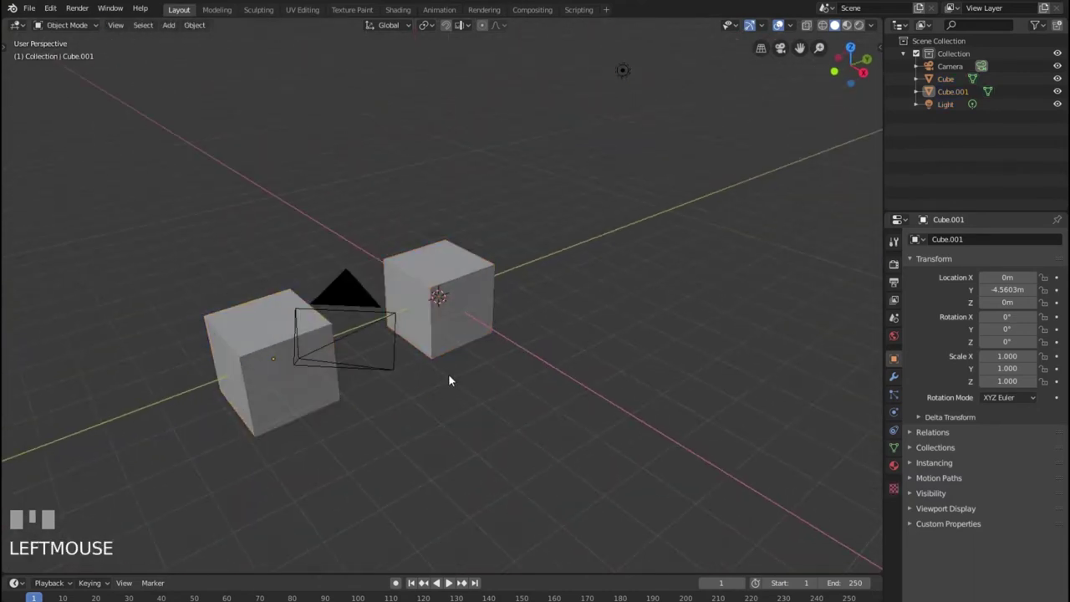
# - Orbit the view and select the second cube, Cube.001
pyautogui.moveTo(404, 391); pyautogui.dragTo(336, 212)
pyautogui.click(336, 213)
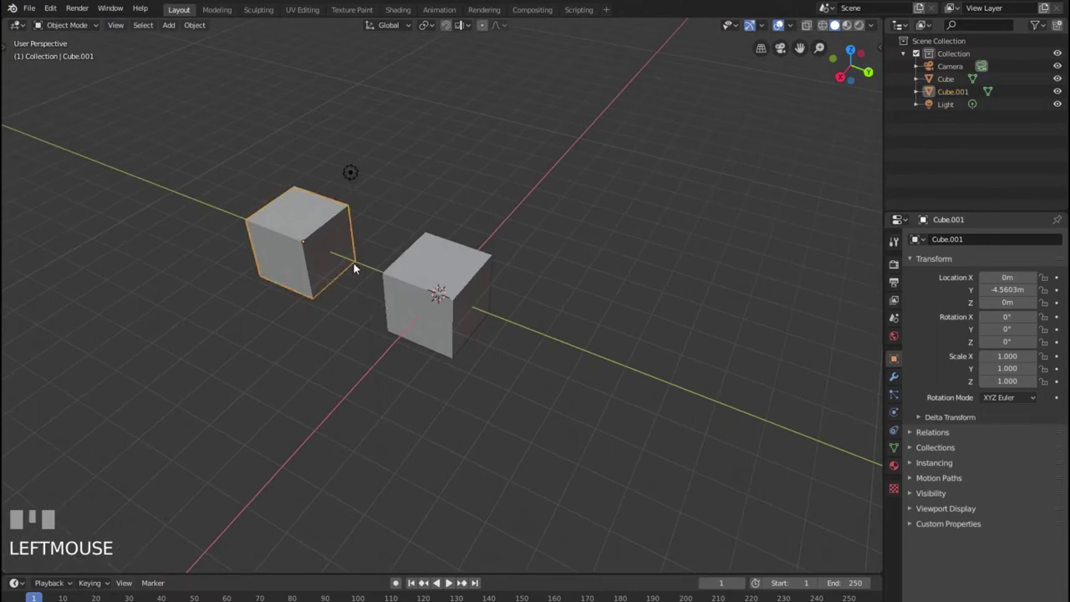
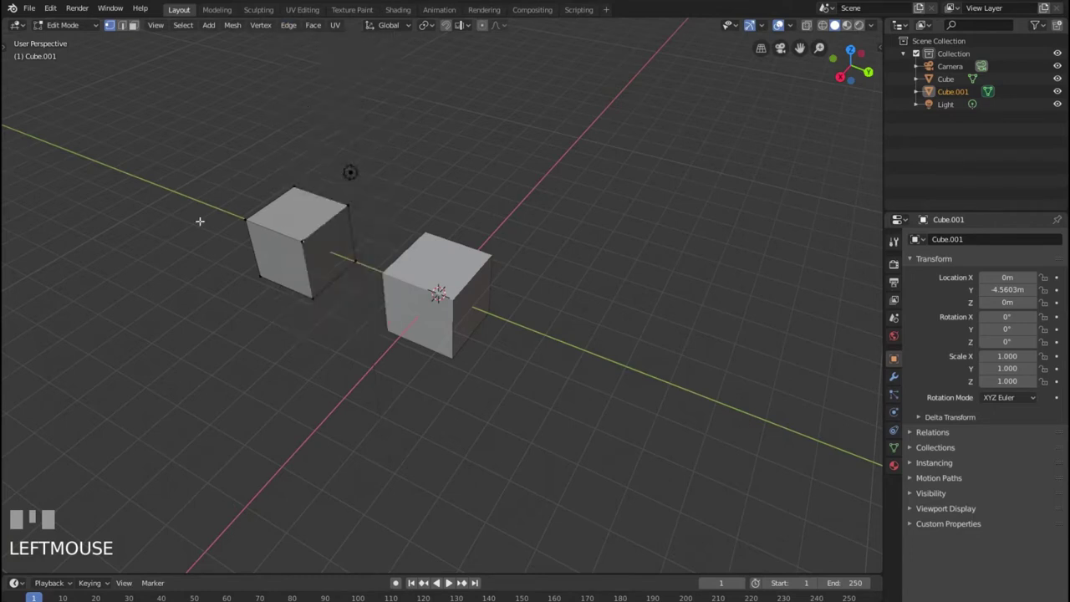
# - Select every vertex of the cube's mesh in Edit Mode
pyautogui.press('a')
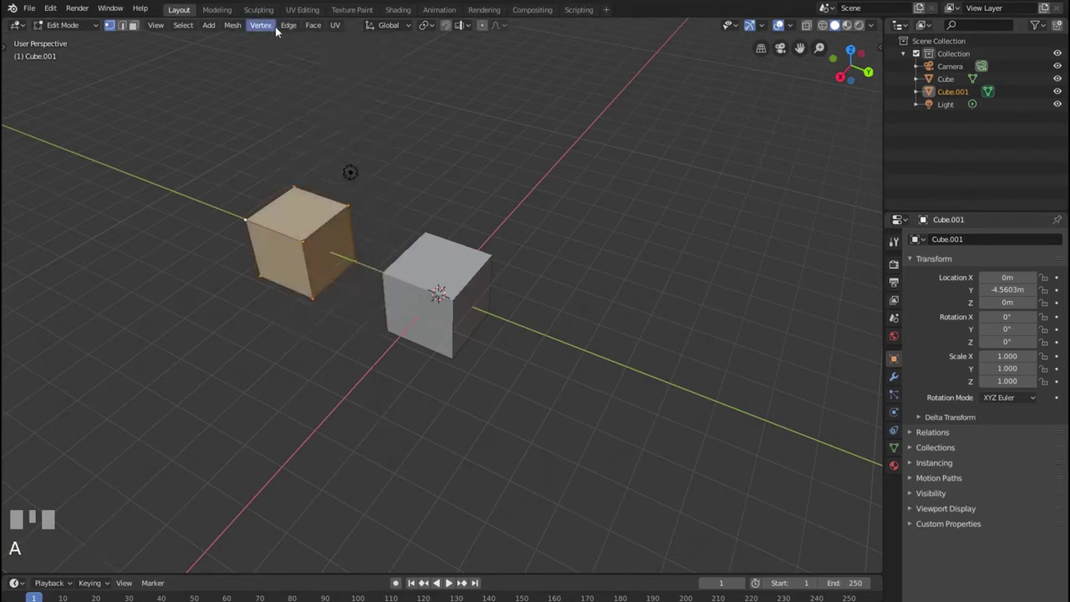
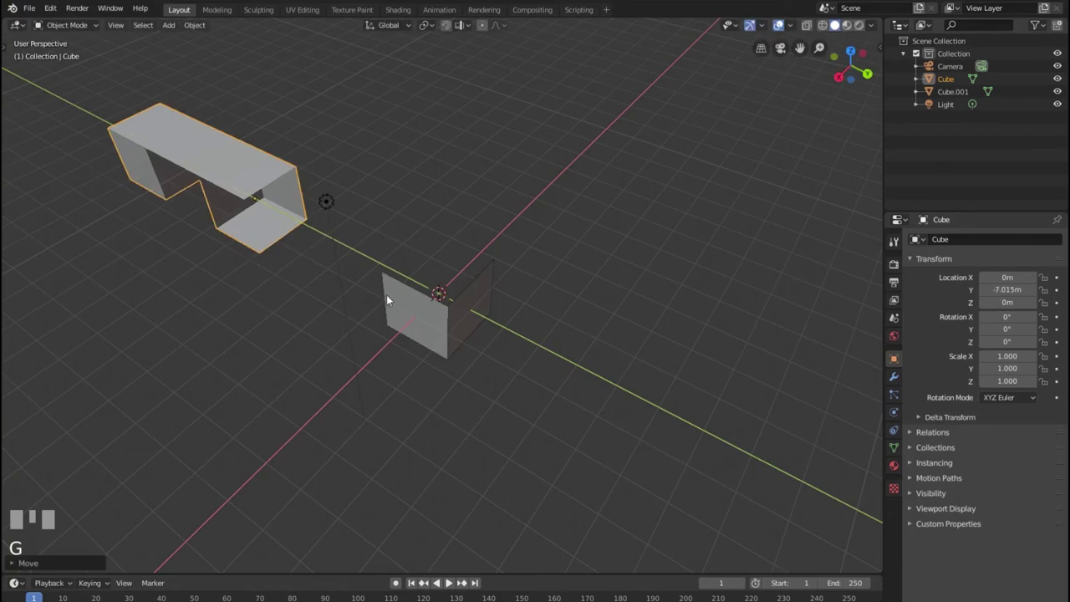
# - Grab Cube.001 for a move, then orbit and zoom around the scene to view both open shapes
pyautogui.click(428, 310)
pyautogui.press('g')
pyautogui.moveTo(525, 307); pyautogui.dragTo(233, 5)
pyautogui.scroll(-3)
pyautogui.scroll(3)
pyautogui.scroll(-3)
pyautogui.scroll(3)
pyautogui.scroll(-3)
pyautogui.scroll(3)
# - Select the two-faced piece, Cube.001, from the new viewing angle
pyautogui.click(234, 5)
pyautogui.click(224, 14)
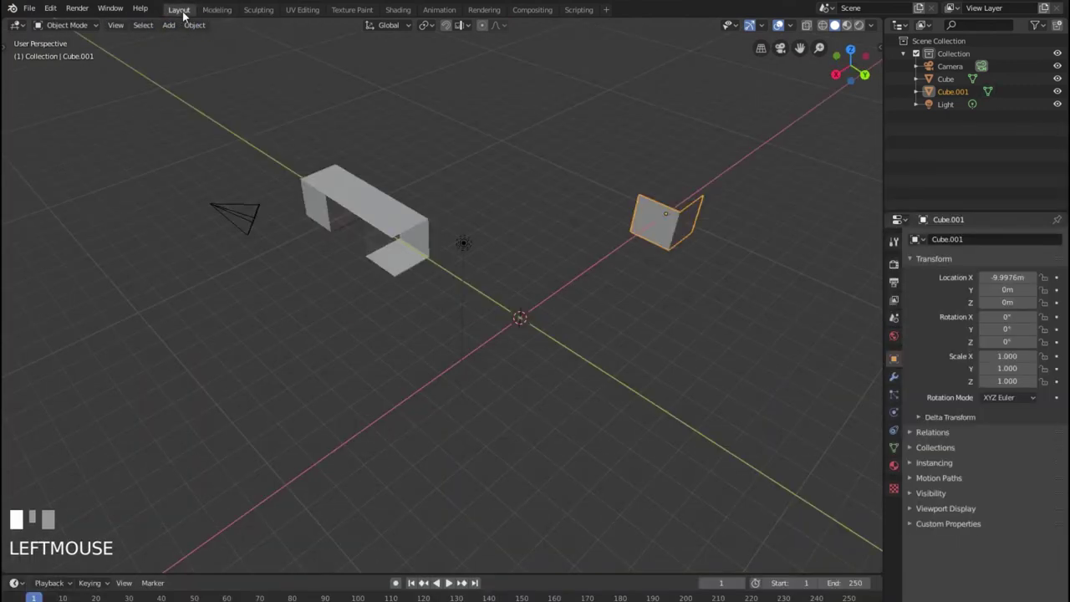